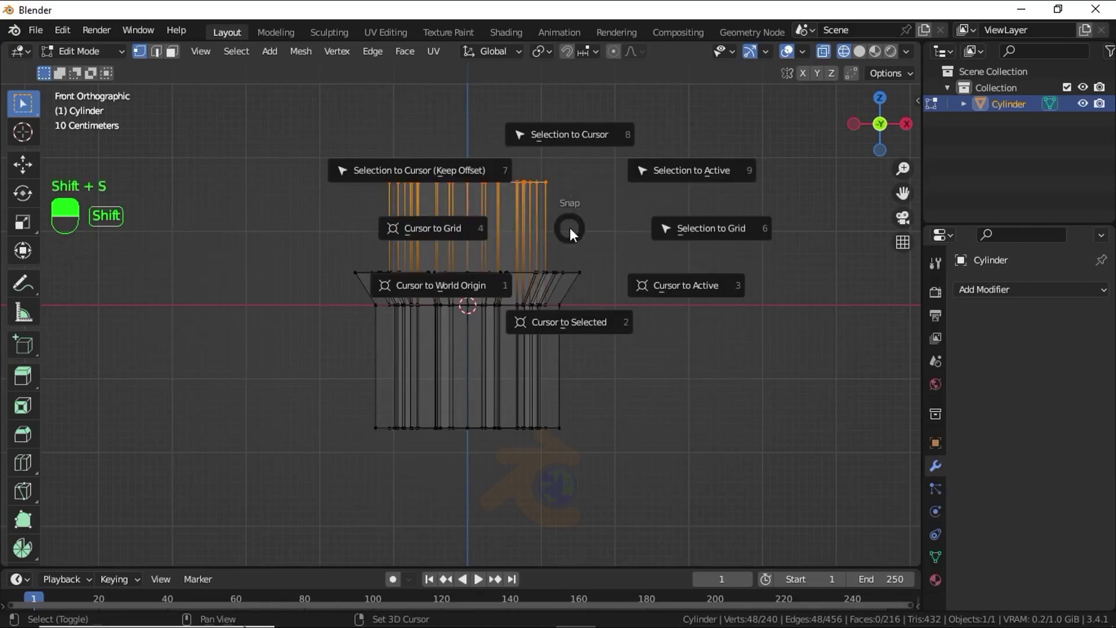
- Snap the cursor to the top vertices and add a Plain Axes empty there at Z 1.67 m
left_click(566, 330)
key("Tab")
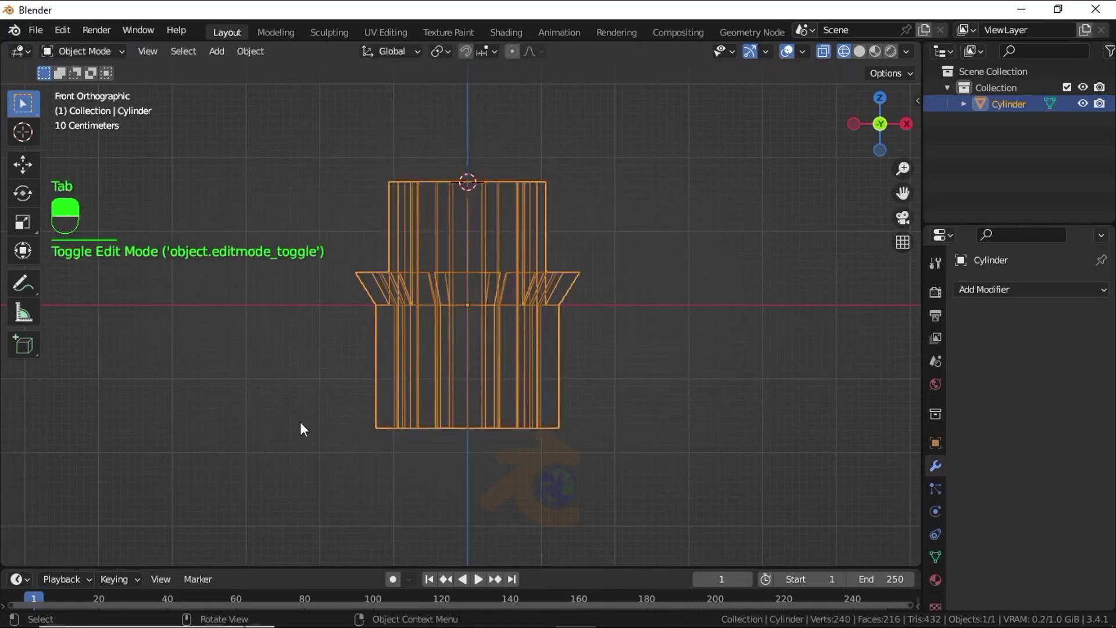
key("shift+a")
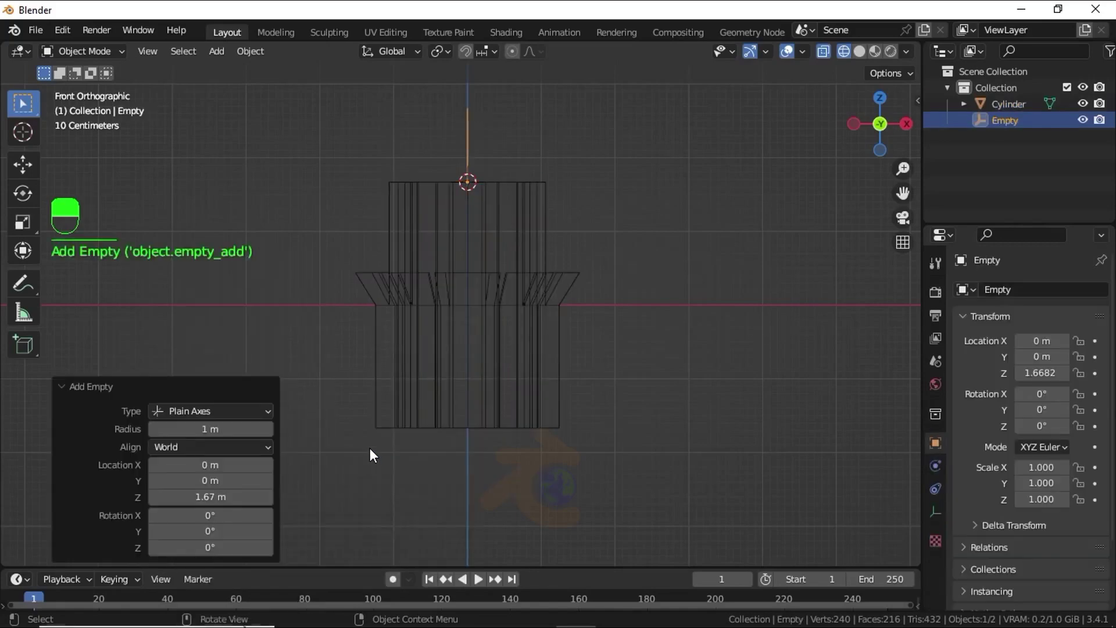
- Add a Mirror modifier on Z only to the cylinder, using the Empty as mirror object
left_click_drag(416, 437, 1005, 297)
left_click_drag(1006, 297, 1078, 351)
left_click(1078, 351)
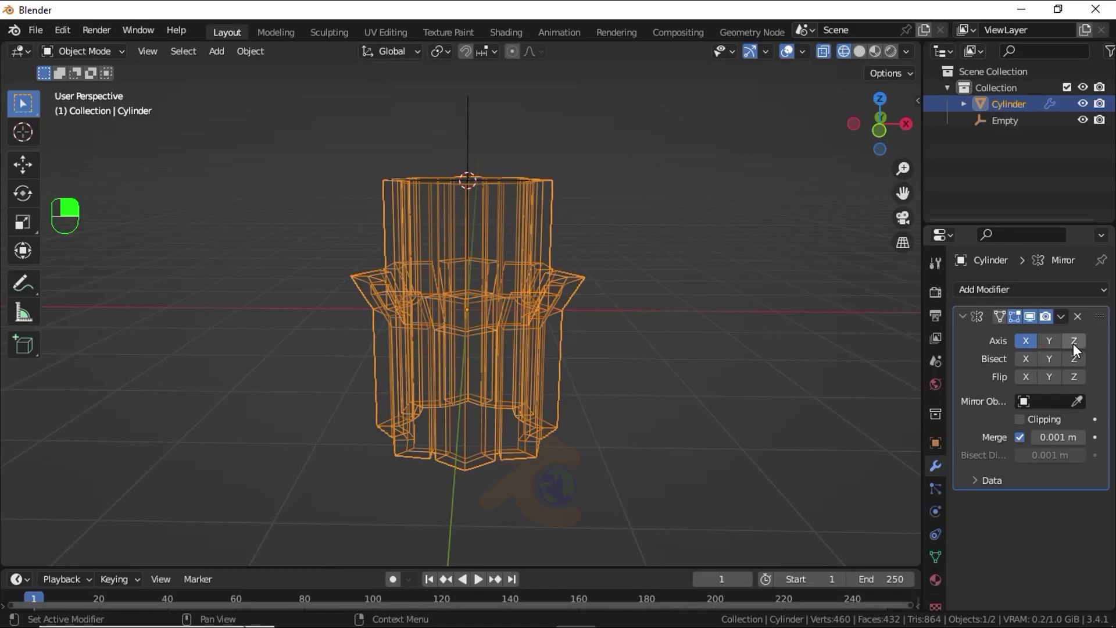
middle_click(1079, 350)
left_click_drag(1079, 350, 1028, 349)
middle_click(1028, 350)
left_click_drag(1028, 349, 1052, 408)
- Orbit around the doubled column and settle on a straight front view
left_click_drag(1052, 408, 485, 368)
left_click_drag(467, 394, 485, 368)
key("KP_1")
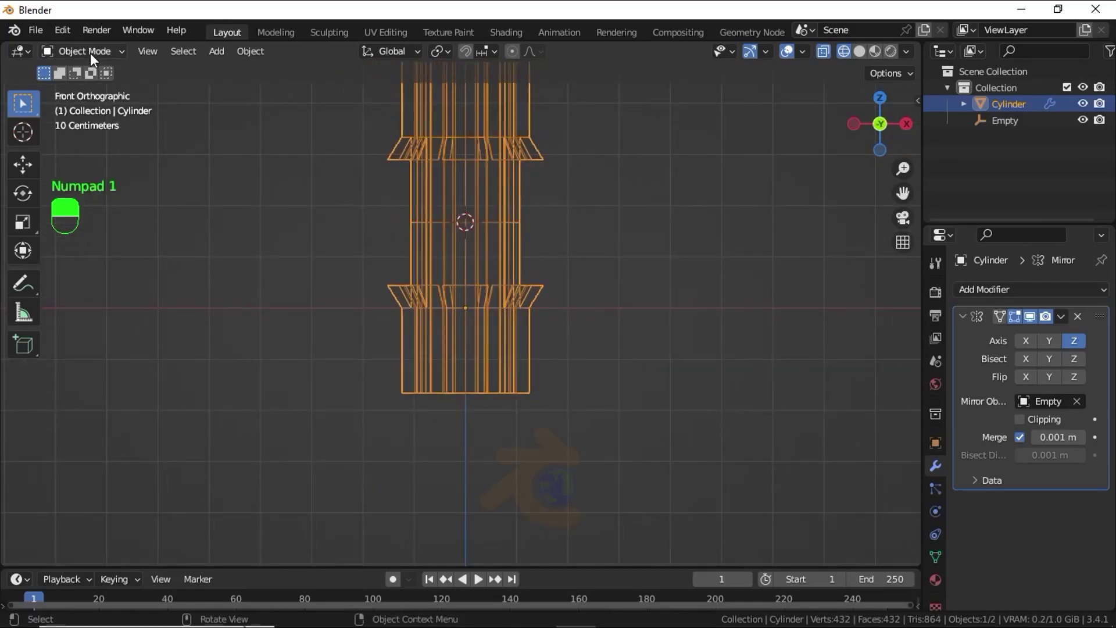
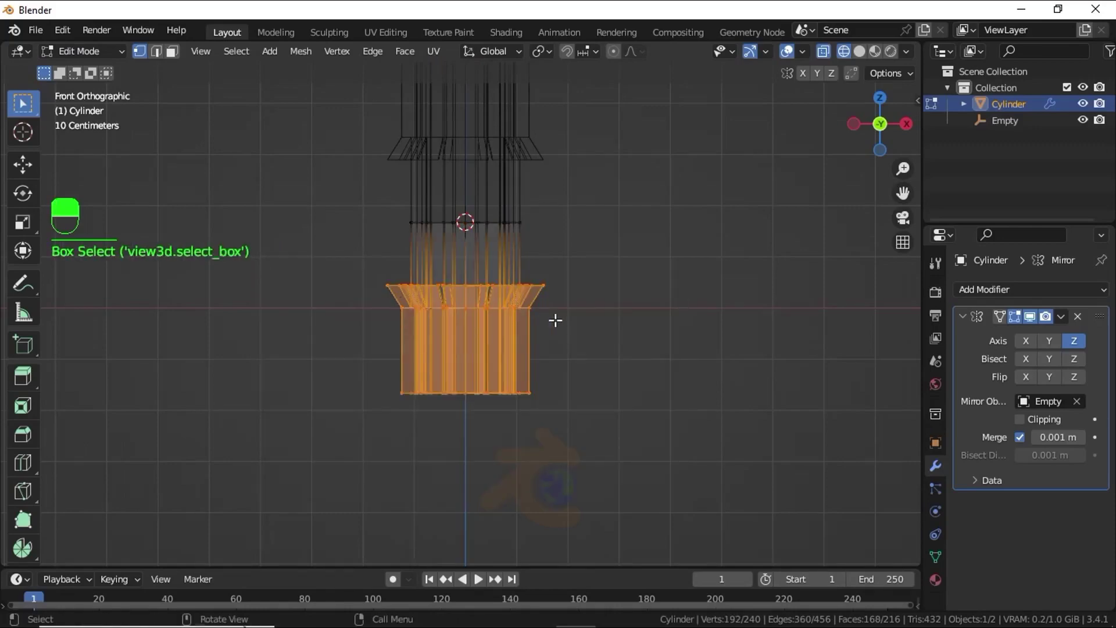
- Start moving the selected column geometry along Z to stretch it between the capitals
key("g")
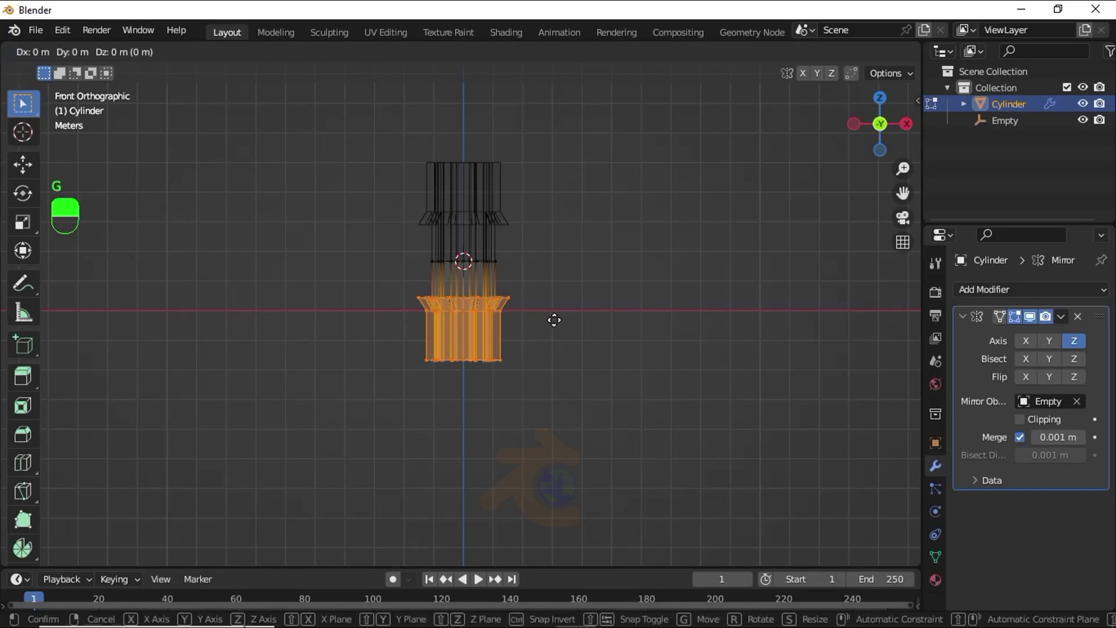
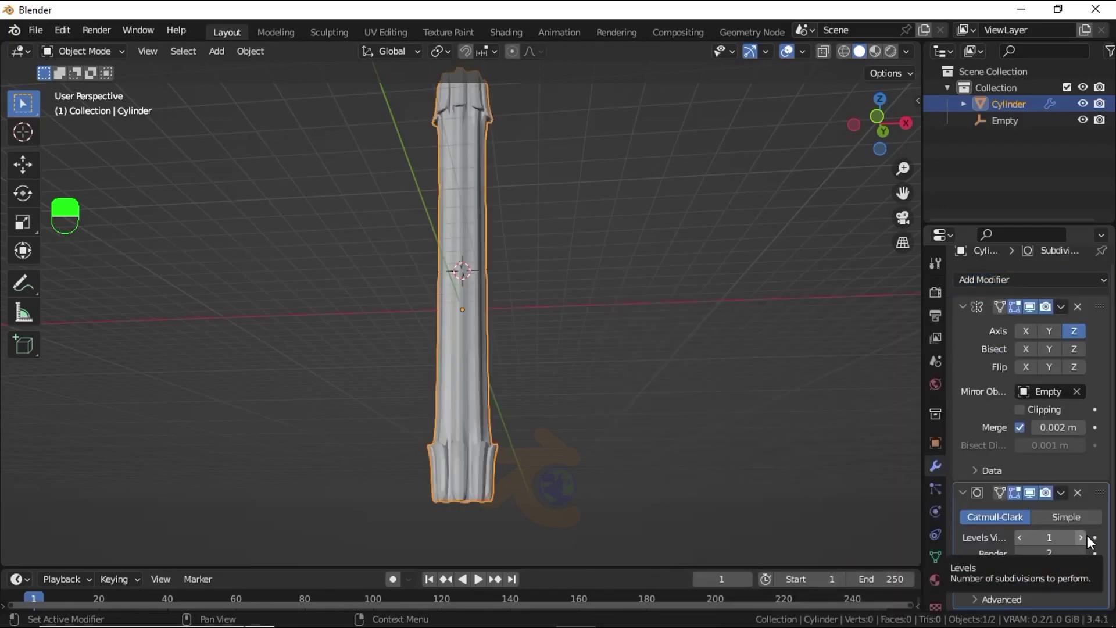
- Edit the column's vertices in front view to refine the capital geometry
key("KP_1")
left_click_drag(457, 287, 103, 61)
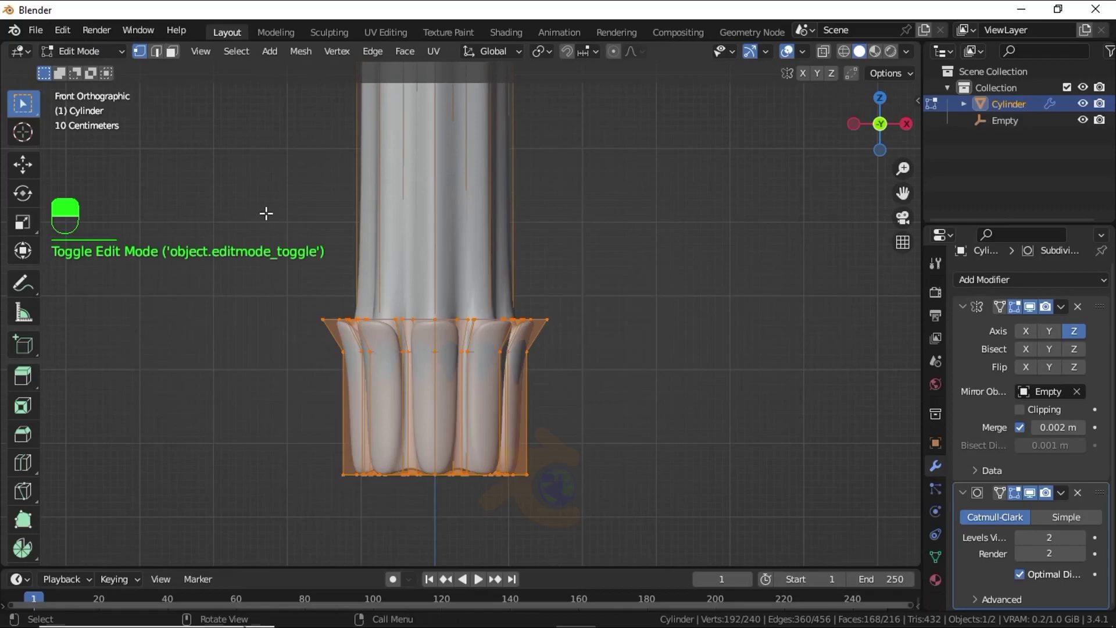
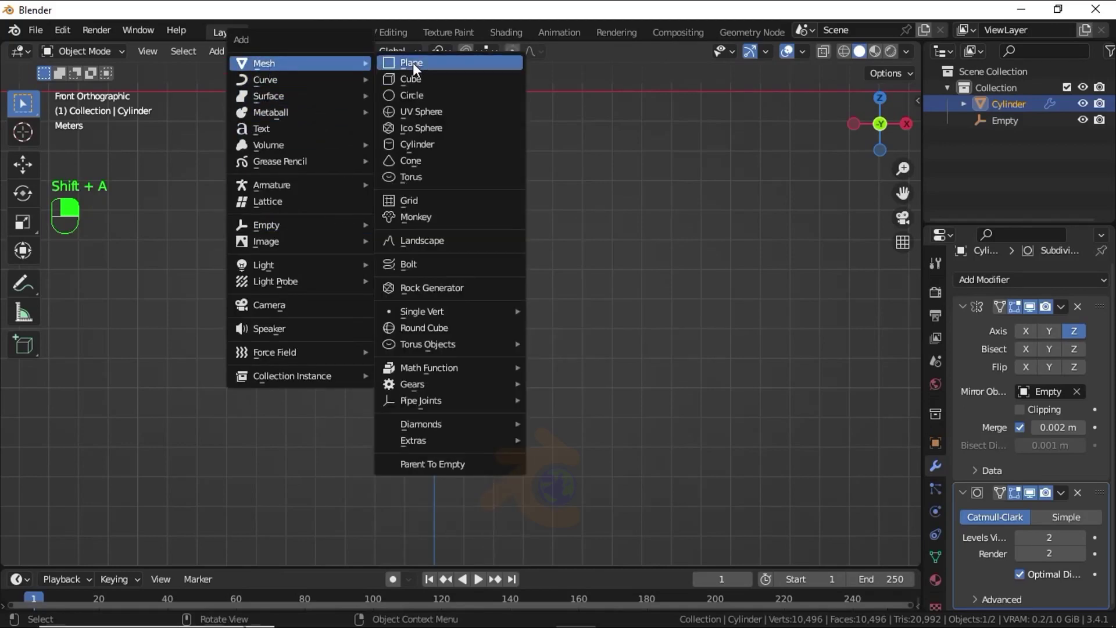
- Move the new plane down below the column and orbit to view it
left_click_drag(420, 71, 428, 315)
key("g")
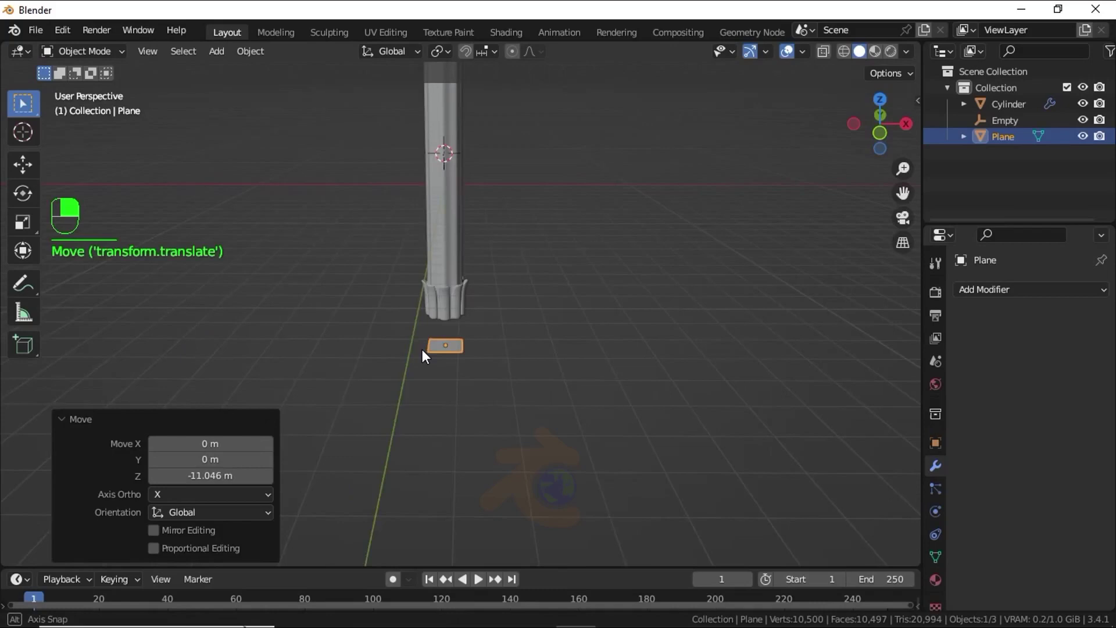
left_click_drag(467, 357, 276, 279)
- Scale all the plane's vertices up to 2.146 as the base footprint
key("Tab")
key("s")
key("x")
key("a")
- Bring up the vertex operations list on the plane's four selected vertices
right_click(276, 279)
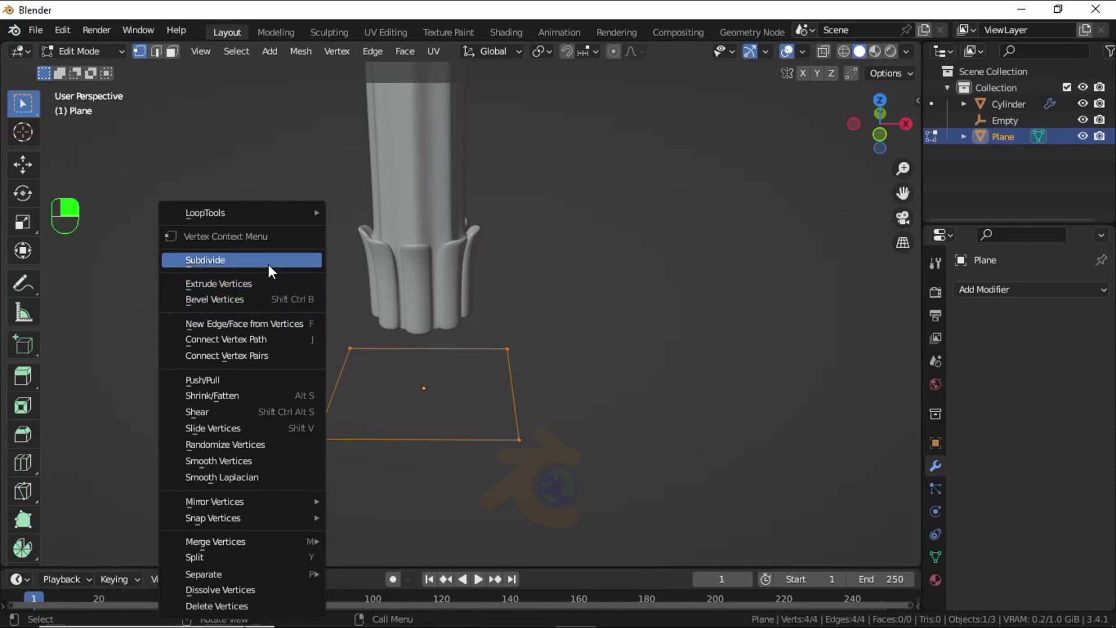
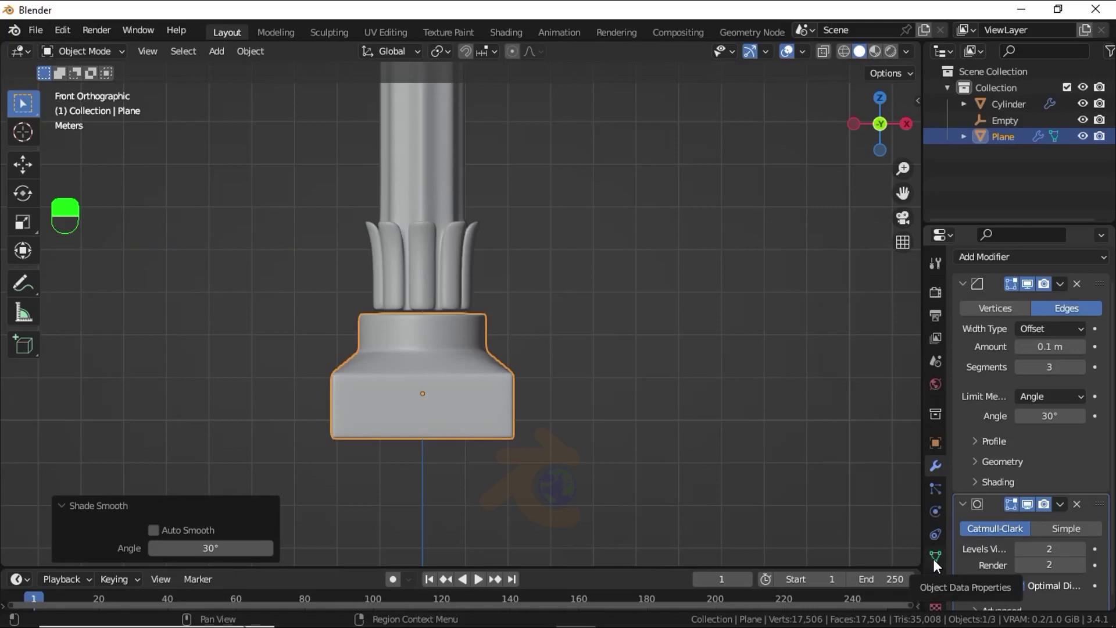
- Scroll the Bevel modifier panel and expand its Shading subpanel
left_click_drag(939, 566, 994, 538)
left_click_drag(994, 537, 1023, 559)
left_click_drag(1023, 559, 997, 396)
left_click_drag(996, 396, 1022, 451)
- Adjust modifier panel options on the beveled base block
right_click(1022, 452)
left_click_drag(1022, 451, 969, 320)
middle_click(547, 367)
right_click(547, 367)
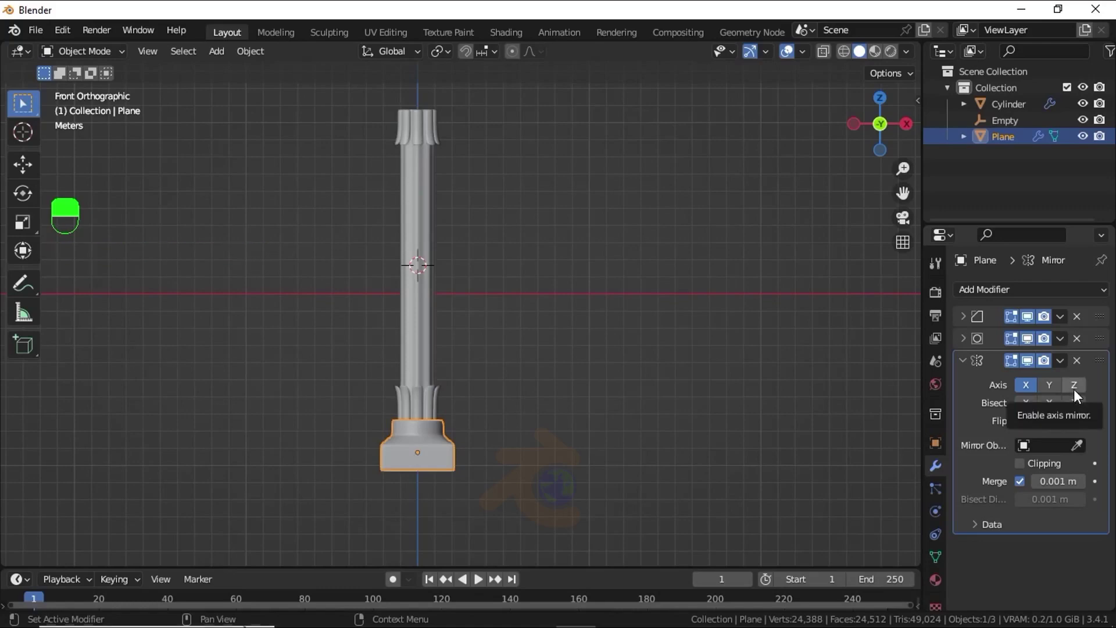
- Mirror the base along Z with the Empty as its mirror centre
left_click_drag(1081, 392, 1051, 456)
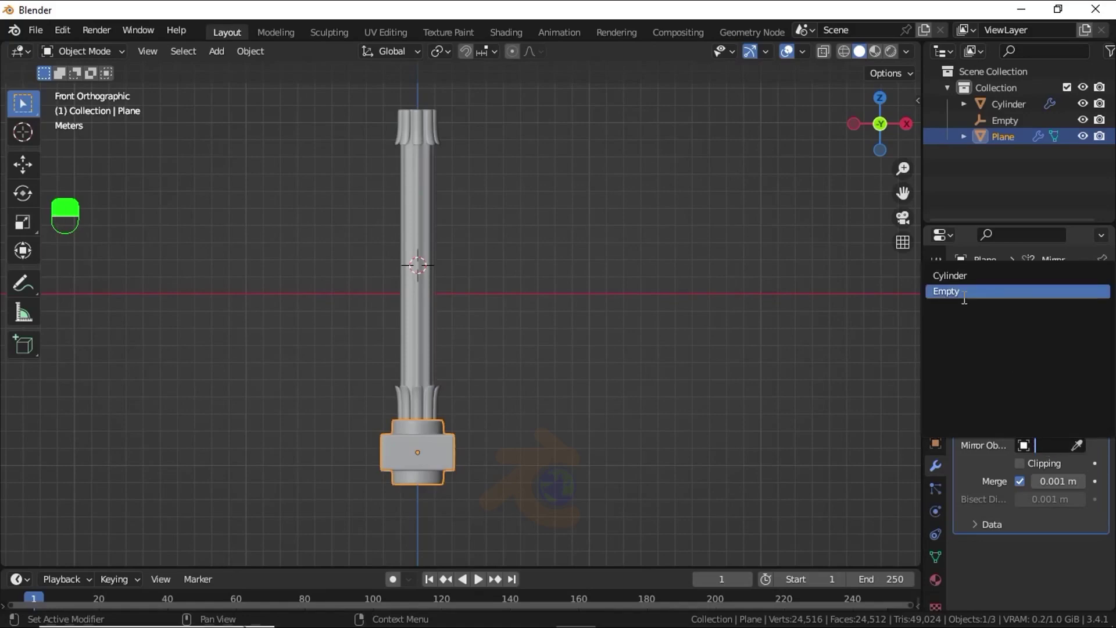
left_click_drag(407, 321, 91, 59)
- Add an unfilled circle mesh and begin moving and rotating its vertices into the bracket profile
key("shift+a")
key("g")
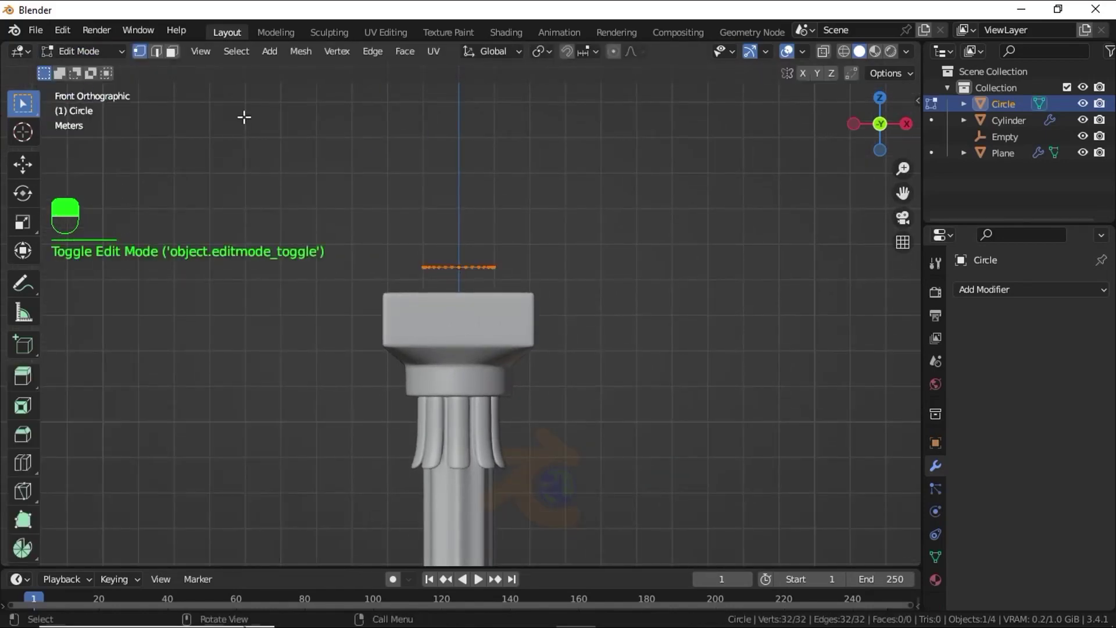
key("r")
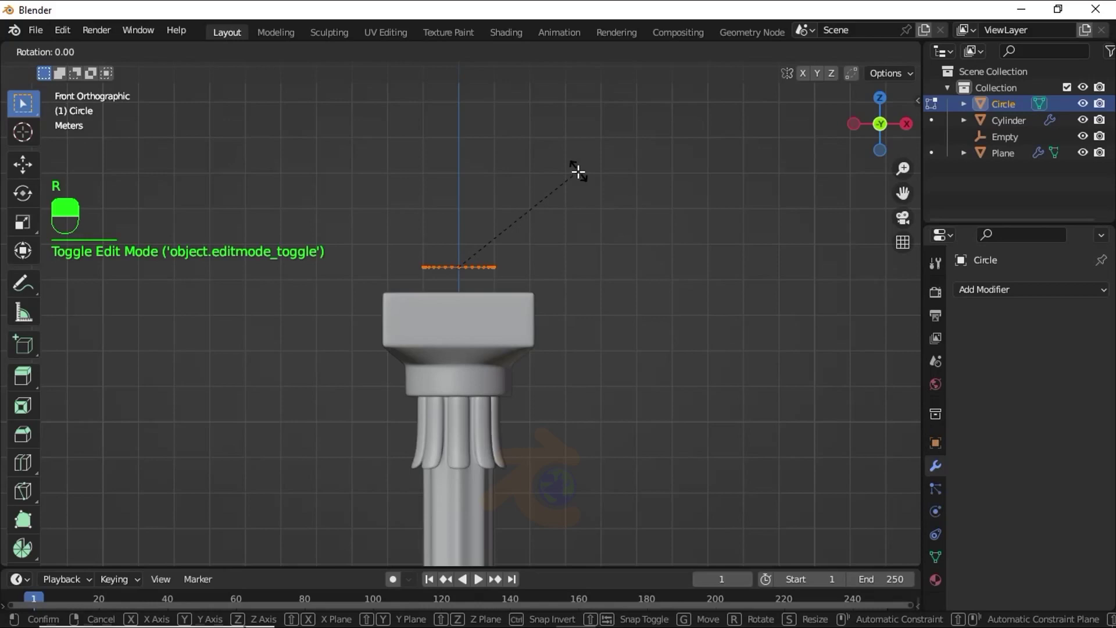
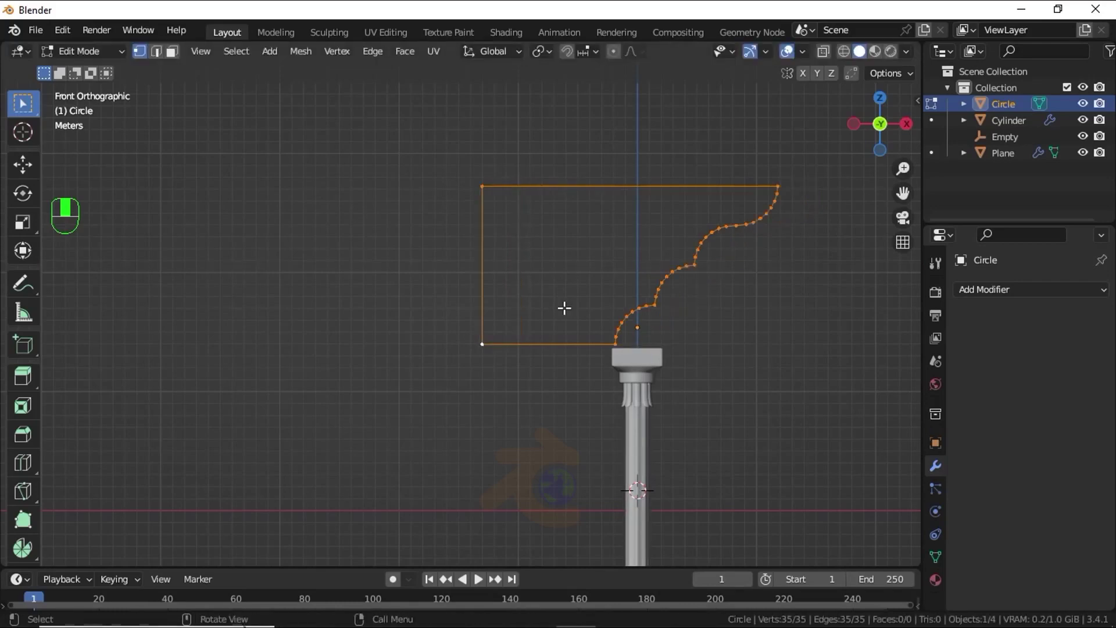
- Shift the lower outline vertices slightly along X over the capital, then reselect all vertices
key("a")
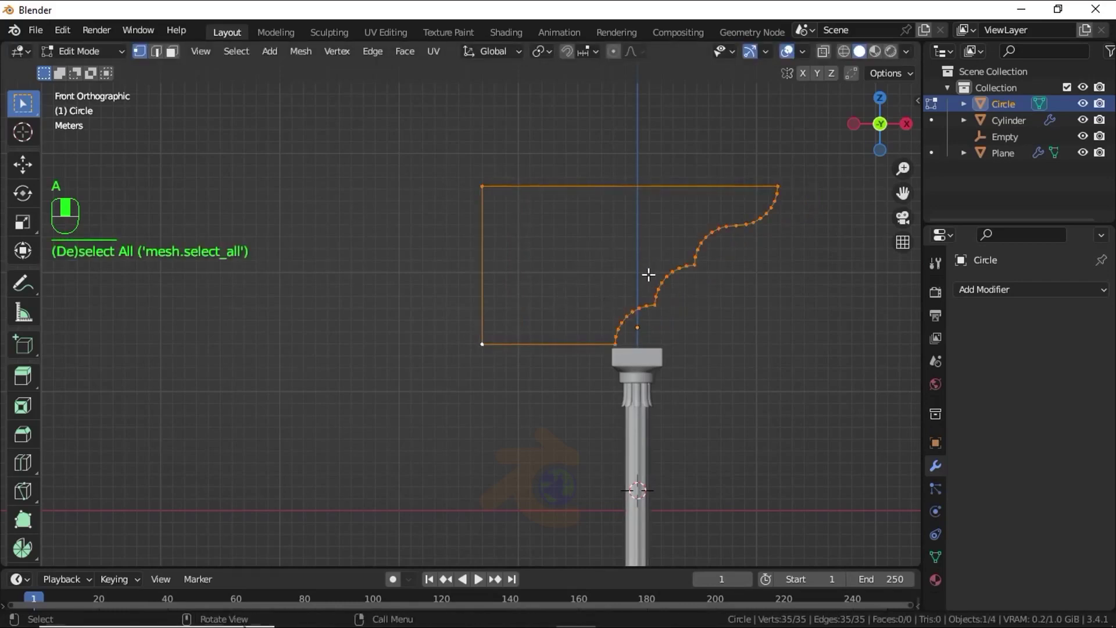
key("g")
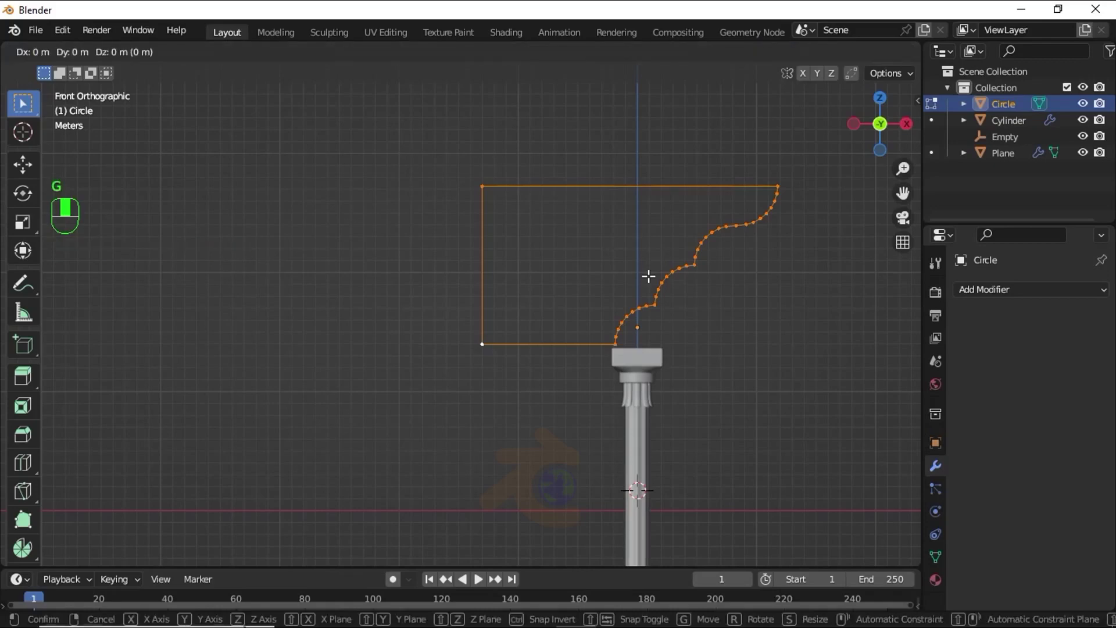
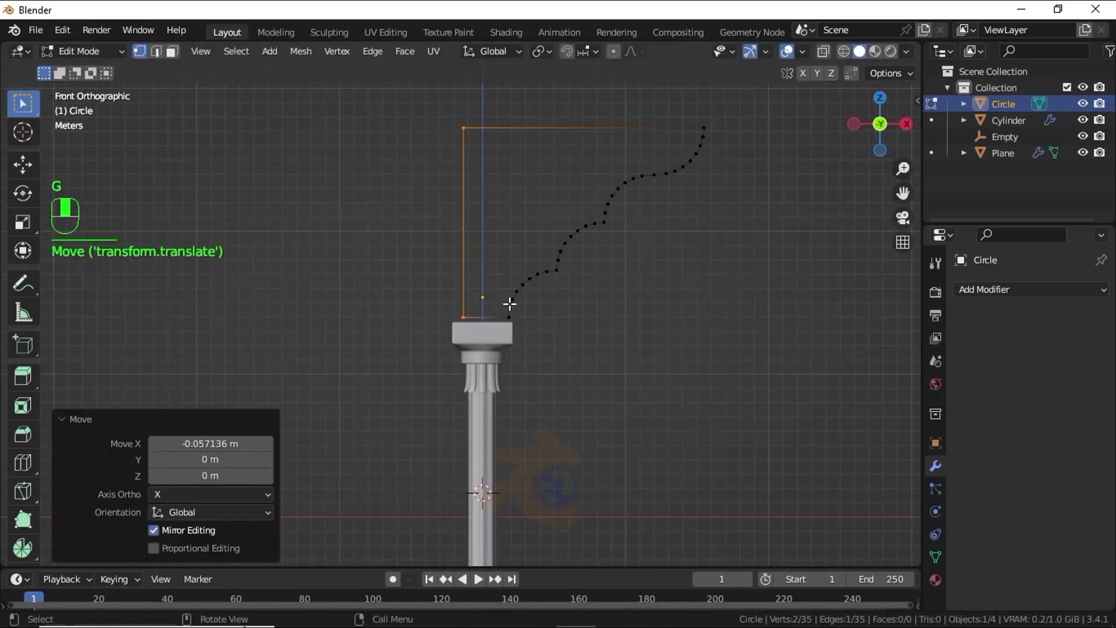
key("a")
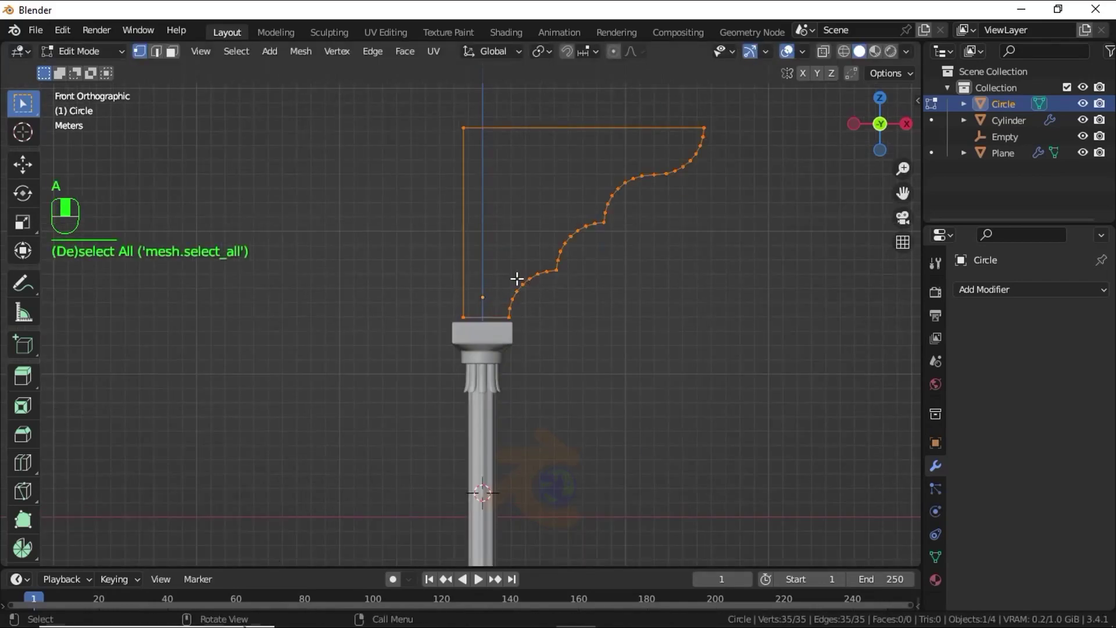
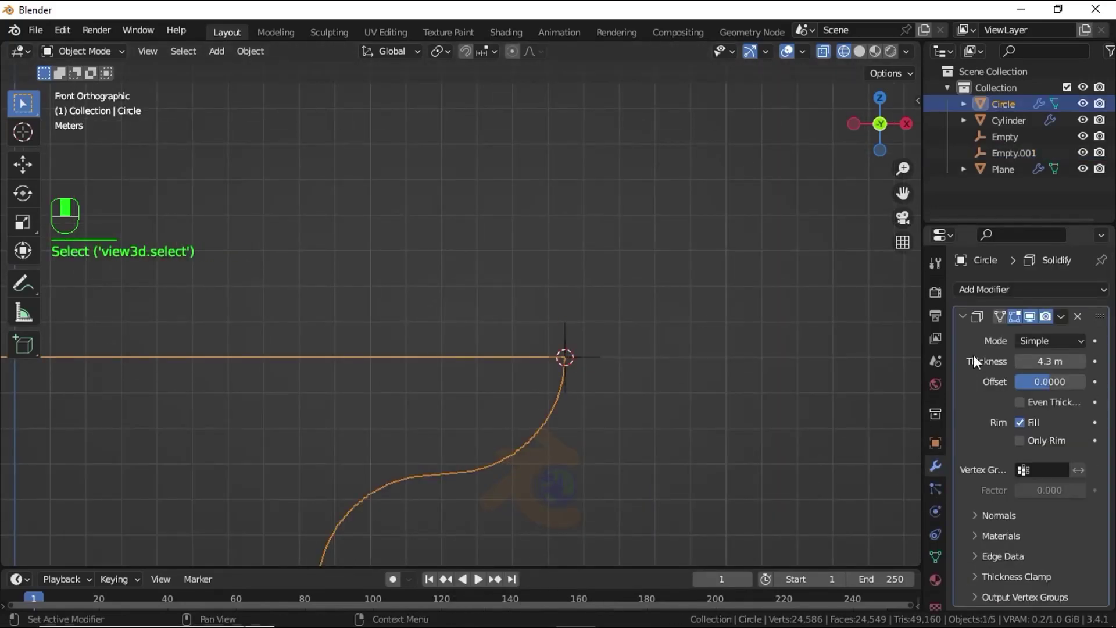
left_click_drag(994, 299, 1024, 564)
key("shift+z")
left_click_drag(506, 332, 1024, 563)
left_click_drag(507, 331, 943, 567)
middle_click(942, 568)
left_click_drag(942, 568, 1025, 513)
middle_click(1025, 513)
left_click_drag(1025, 513, 531, 454)
middle_click(538, 436)
left_click_drag(530, 455, 1056, 522)
key("KP_1")
middle_click(938, 478)
right_click(938, 478)
- Mirror the column shaft across Empty.001 and add an X-axis mirror to the base and capital
left_click_drag(1027, 289, 1055, 522)
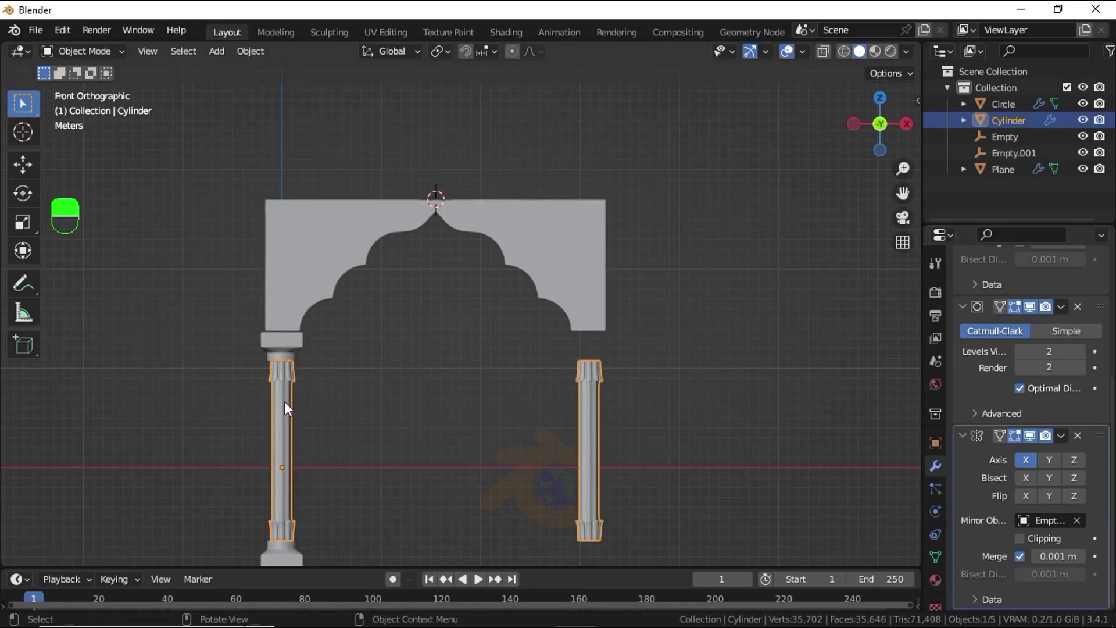
left_click_drag(291, 353, 1001, 301)
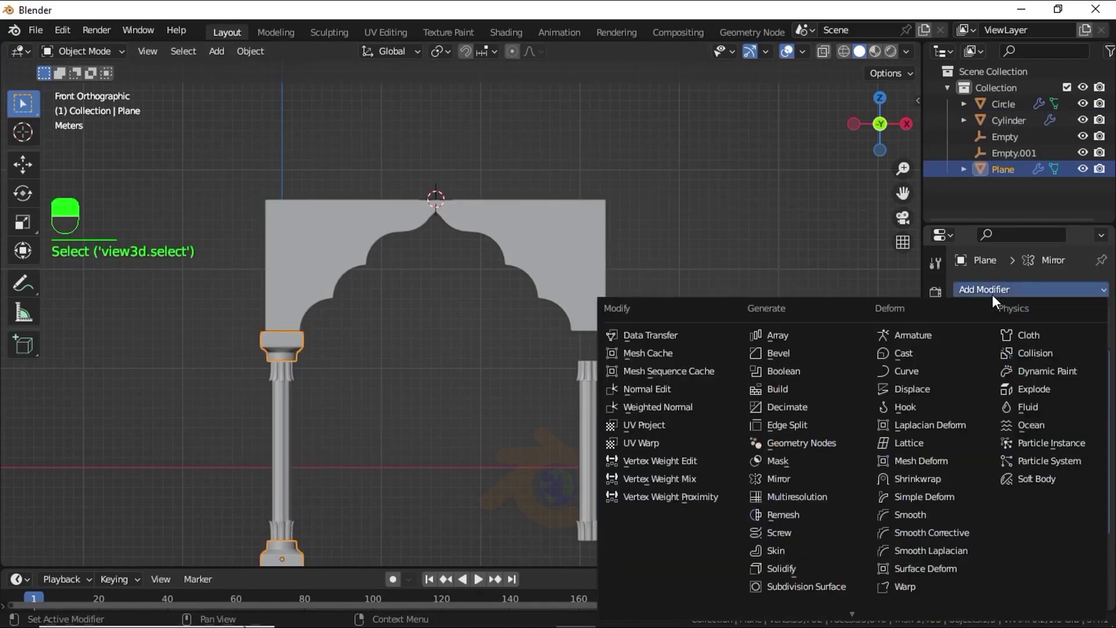